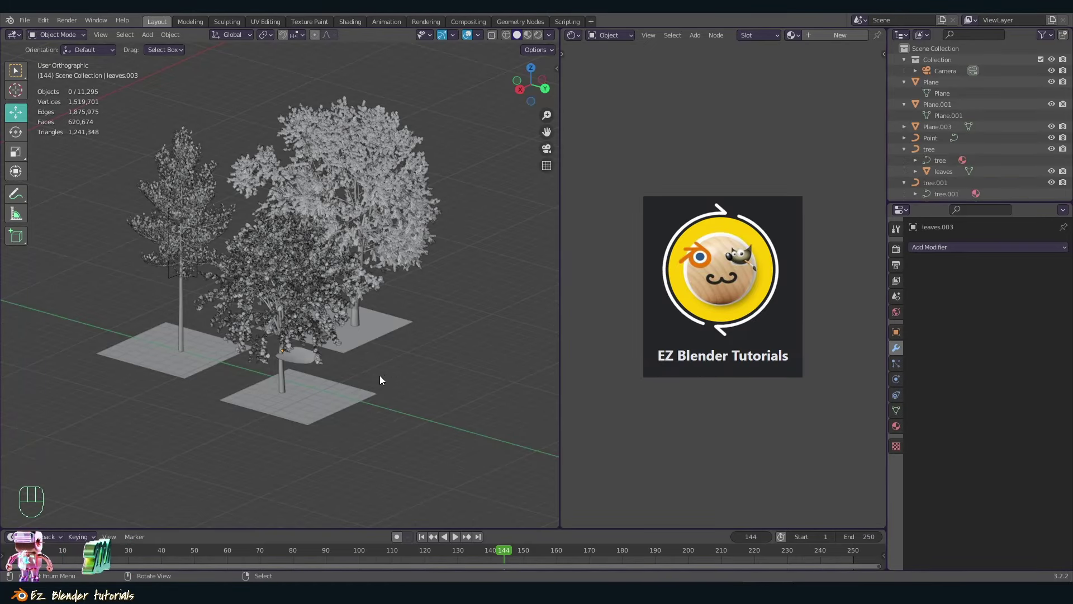
Step: Inspect the plane from several angles, switching between wireframe and rendered shading
drag(421, 383, 387, 318)
key(z)
key(z)
drag(386, 318, 368, 373)
key(z)
key(shift+z)
key(shift+z)
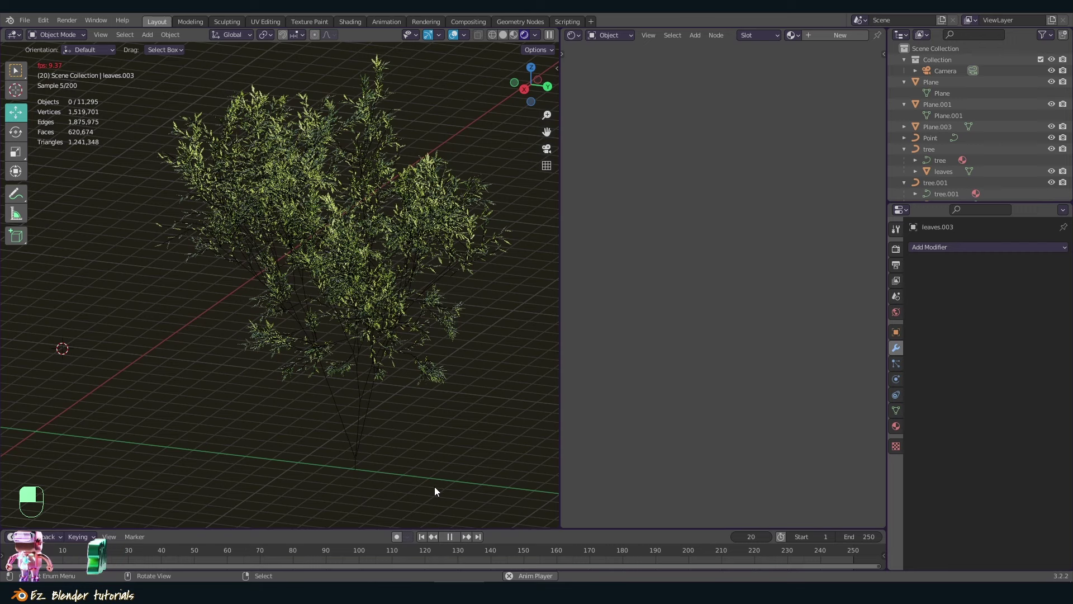
key(z)
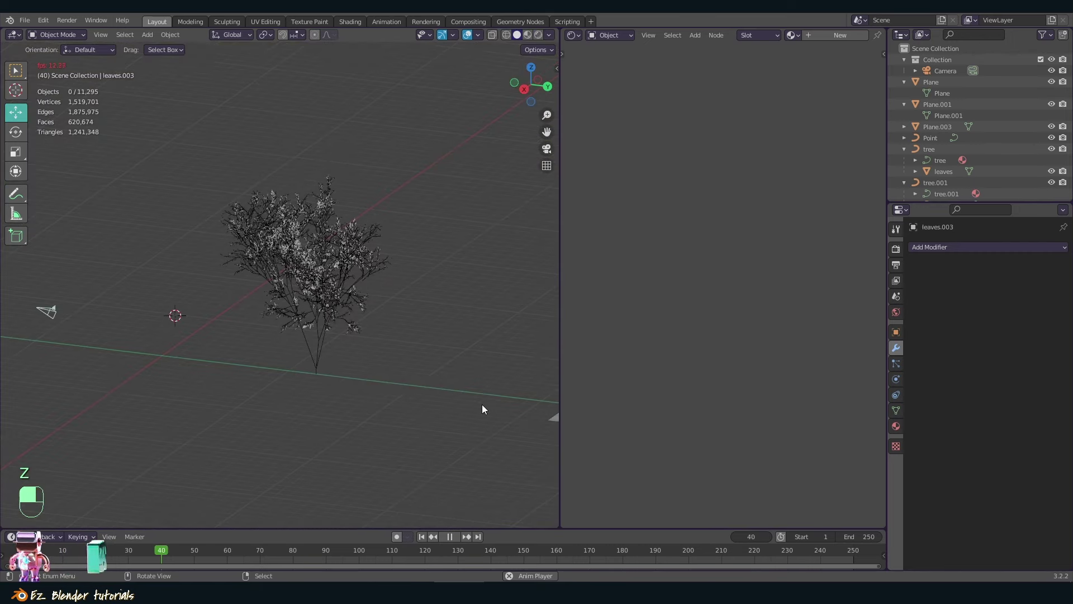
key(z)
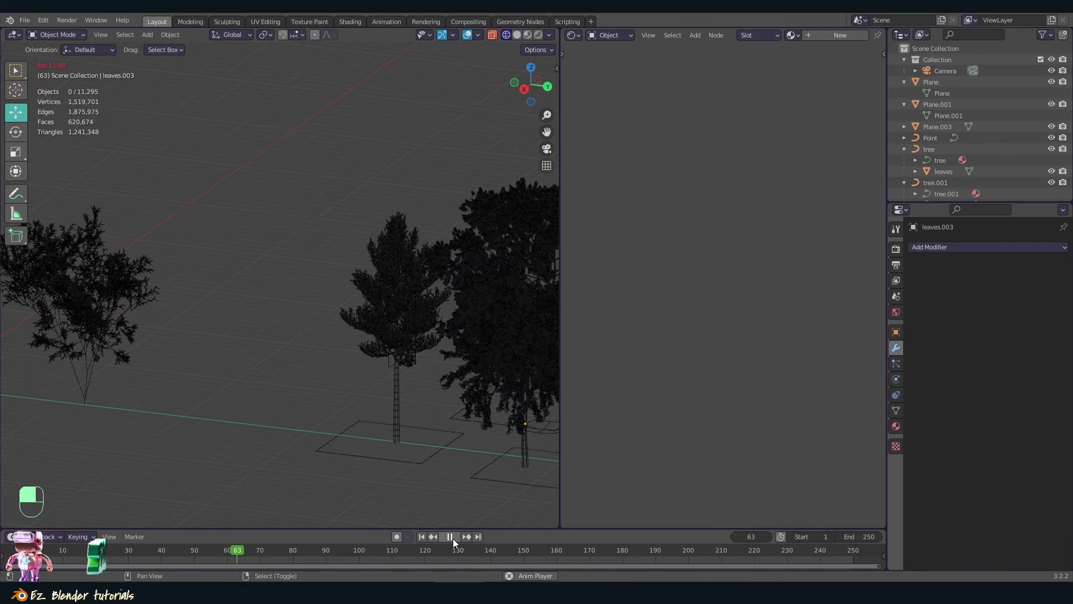
key(shift+z)
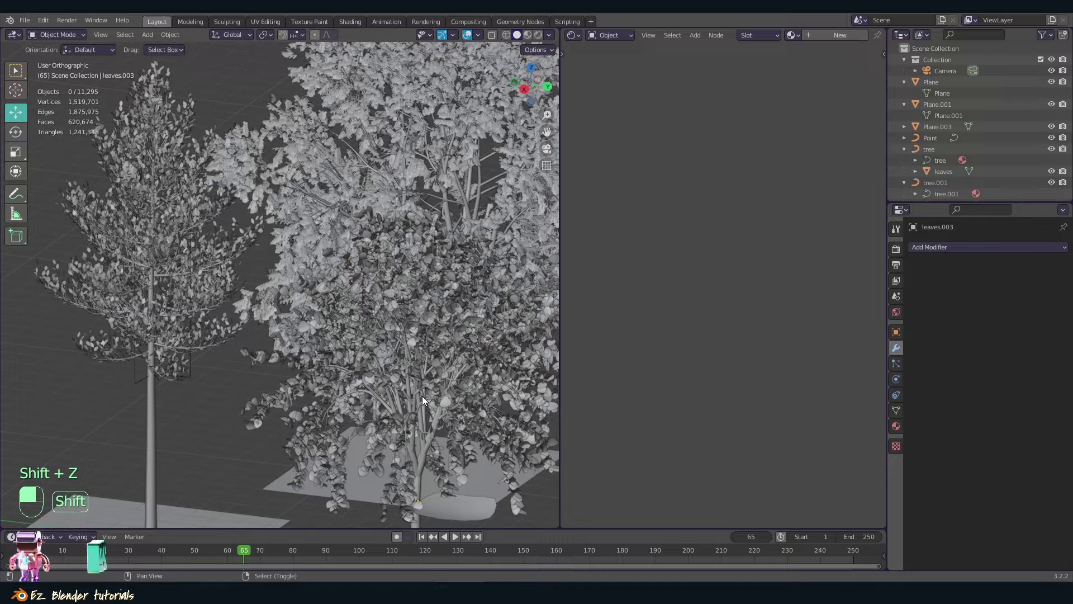
key(shift+z)
Step: Centre the view on the selection and check the whole scene in wireframe shading
drag(428, 394, 279, 358)
key(KP_Decimal)
key(a)
drag(279, 358, 288, 329)
drag(288, 328, 228, 312)
key(a)
key(z)
key(a)
key(z)
key(z)
Step: Reposition the selected object with Grab and adjust the view with the sidebar toggled
drag(389, 227, 228, 313)
key(g)
drag(228, 313, 559, 68)
key(n)
key(n)
drag(560, 68, 386, 309)
drag(559, 68, 696, 251)
Step: Add a Sapling Tree Gen curve via Shift+A and delete the leftover object
key(shift+z)
key(shift+a)
key(shift+a)
drag(696, 251, 384, 299)
drag(384, 299, 774, 251)
key(Delete)
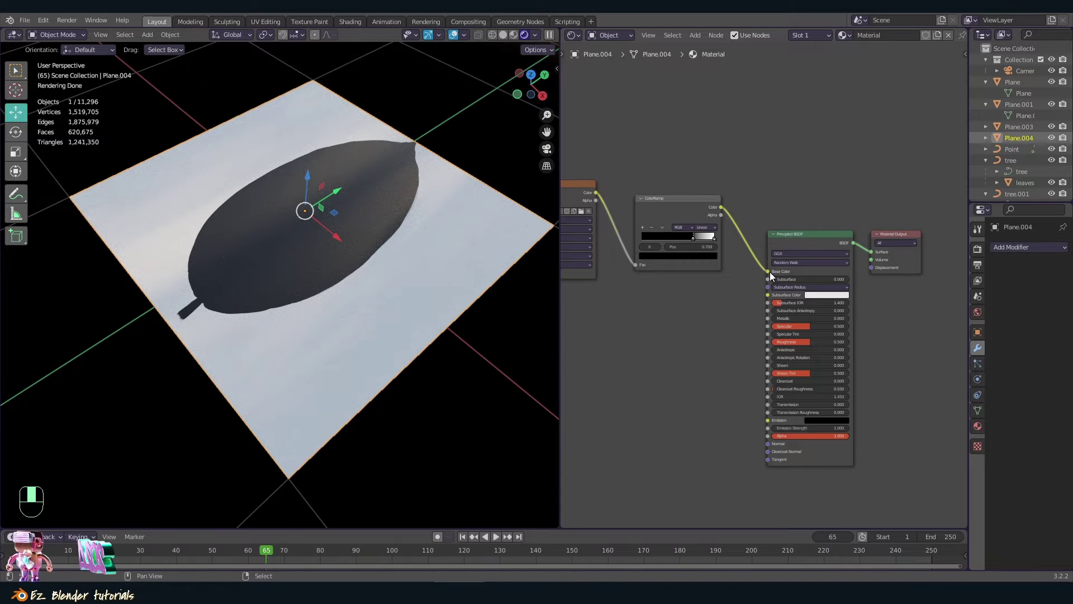
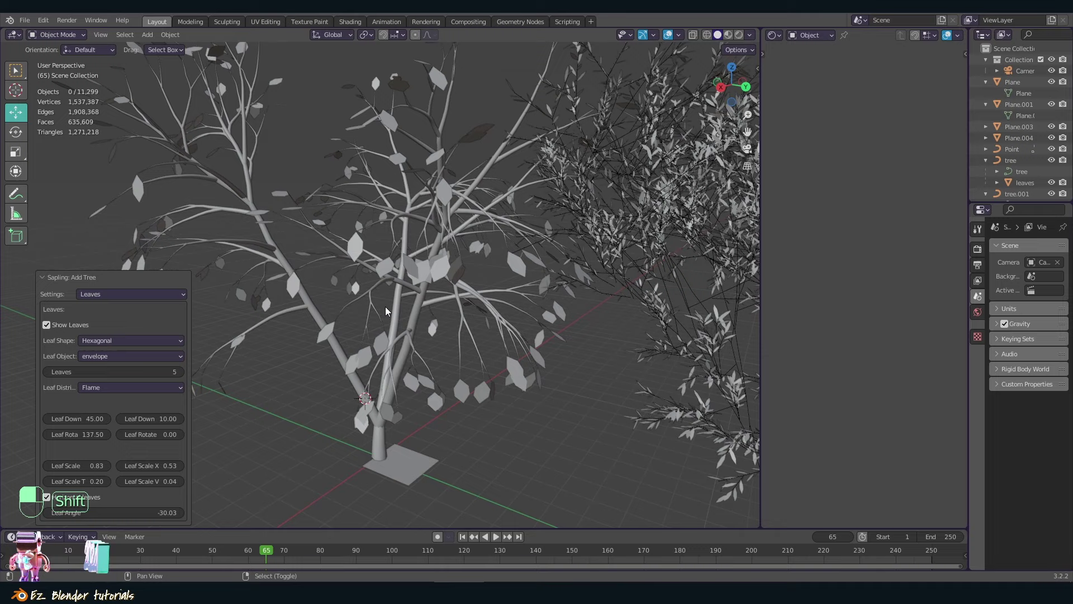
Step: Preview the leaf-covered sapling in Rendered shading, returning to Solid between checks
key(shift+z)
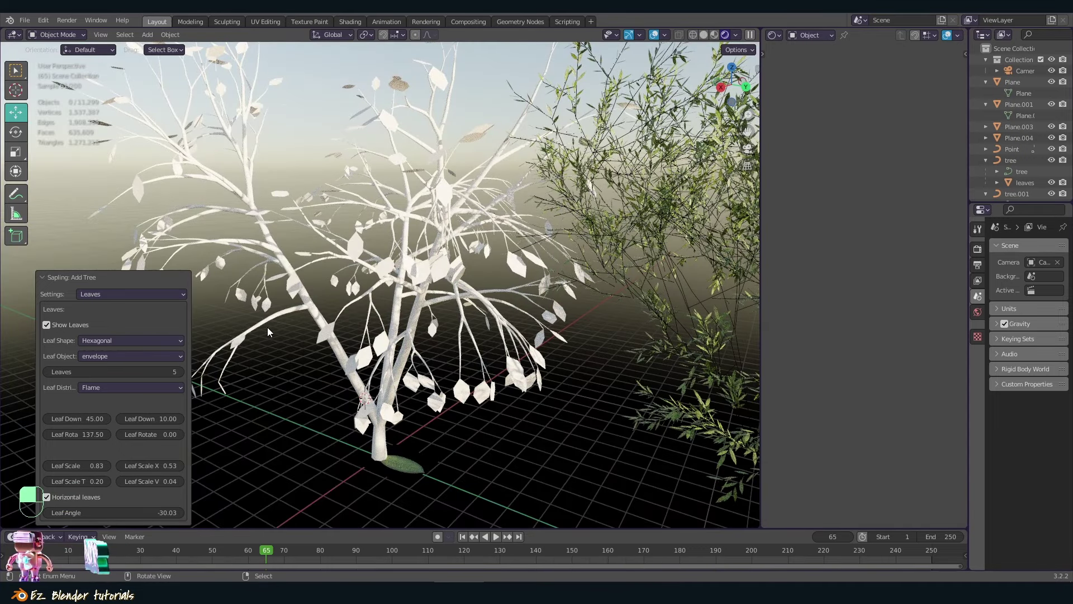
key(z)
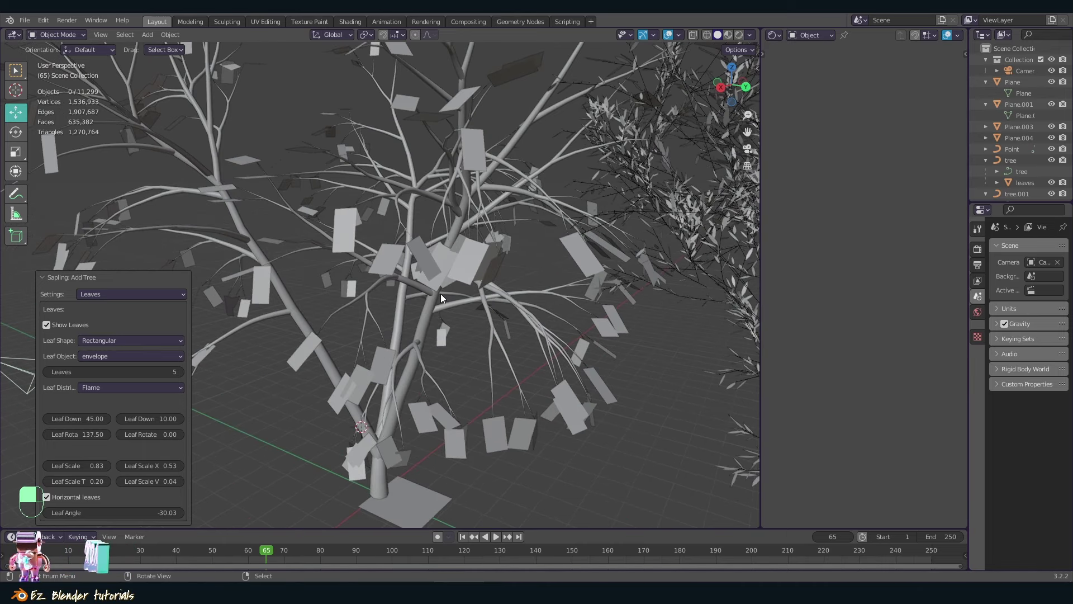
key(shift+z)
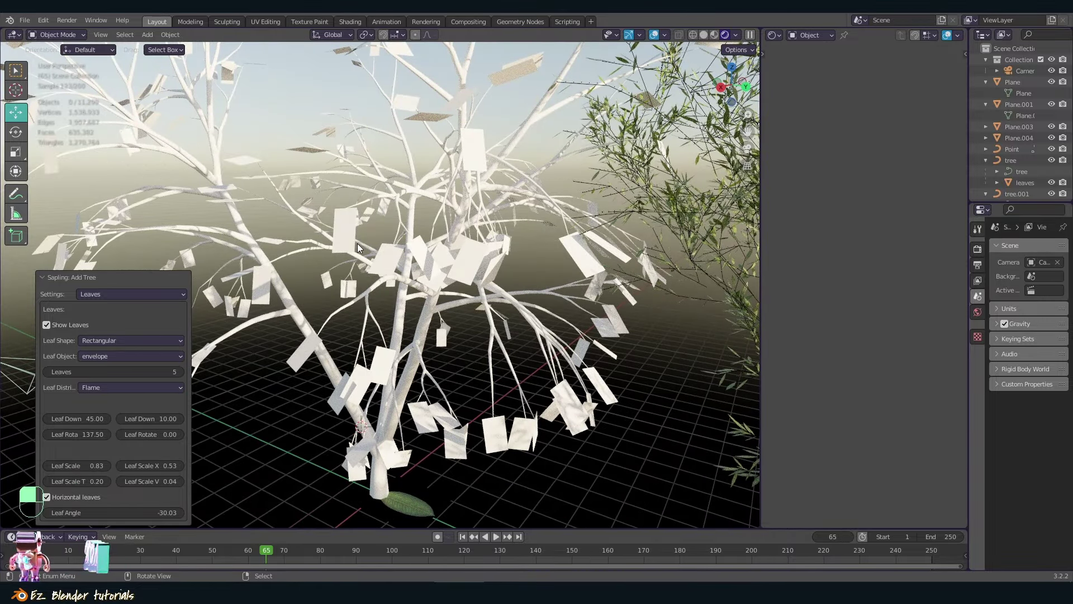
key(z)
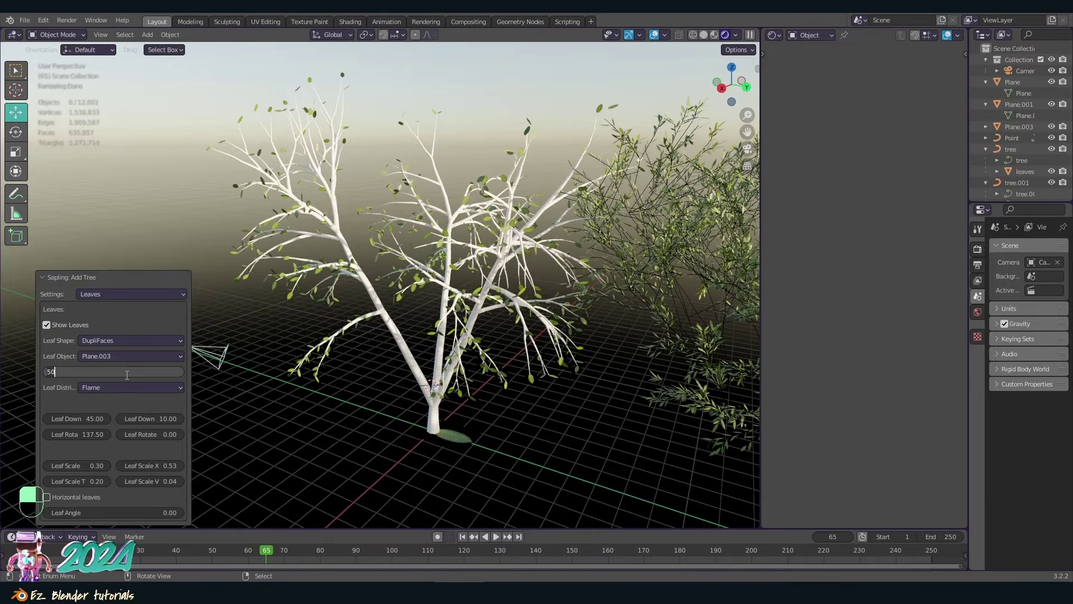
Step: View the sparser two-level sapling through the camera in plain solid shading
key(KP_0)
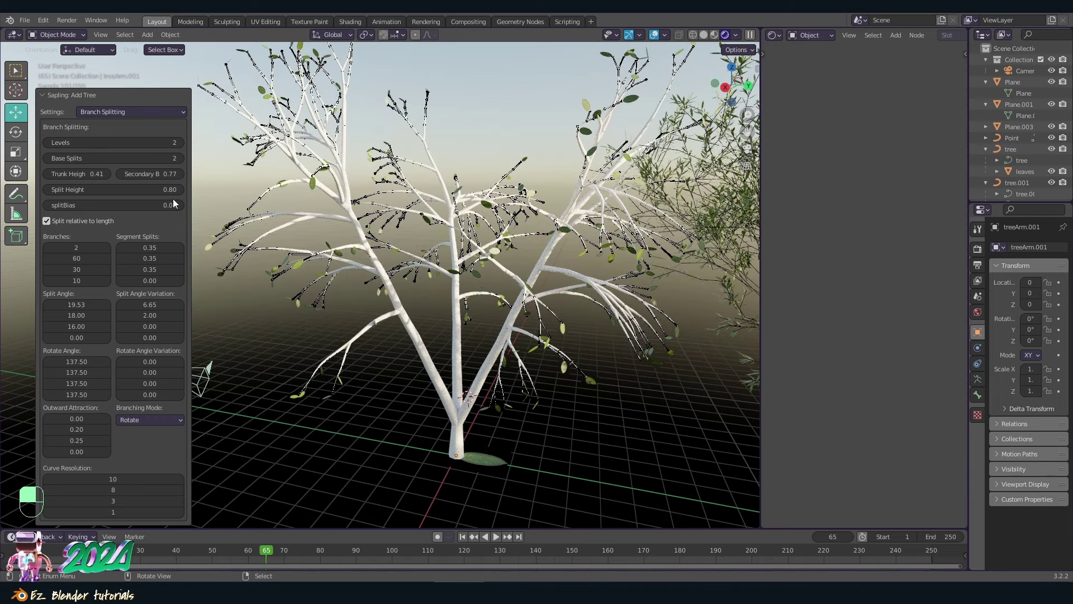
Step: Play the timeline so the sapling's branches sway as frames advance past 60
key(z)
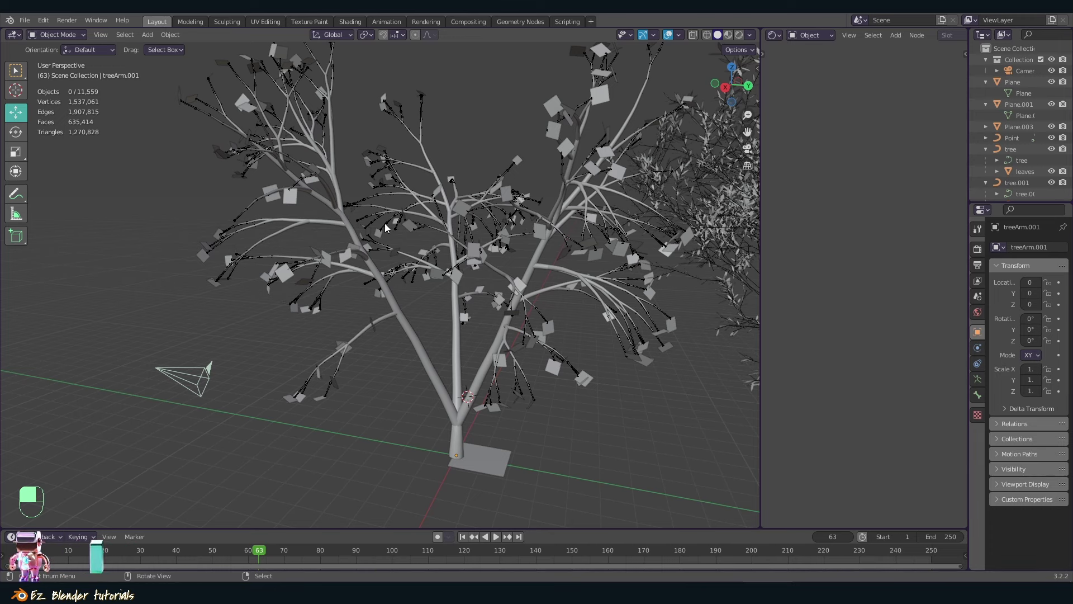
Step: Reopen the Sapling Add Tree operator panel (F6) on its Animation settings
key(F6)
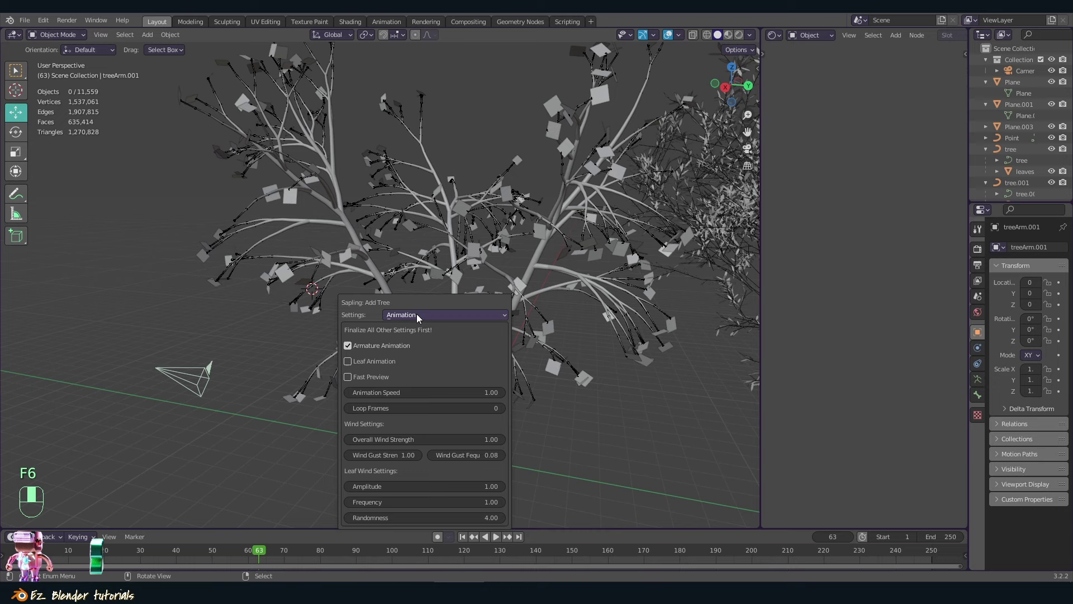
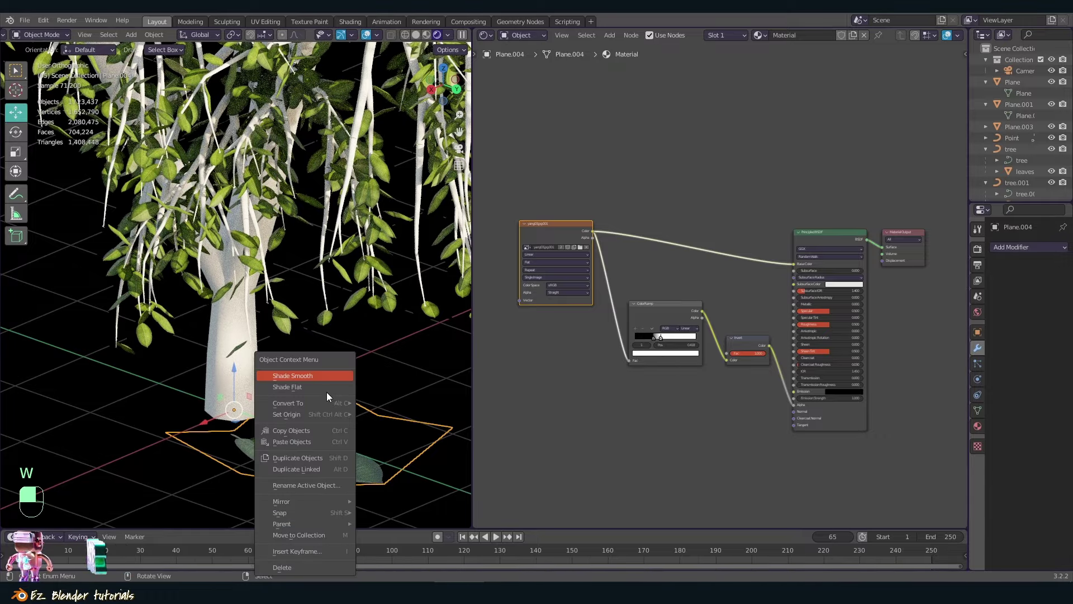
key(a)
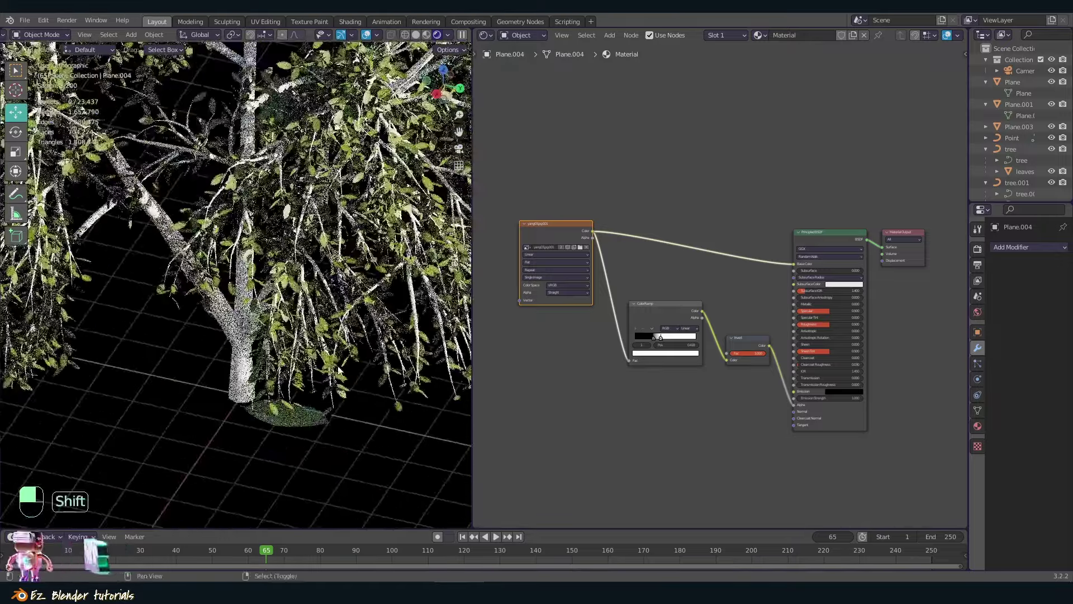
key(Tab)
key(a)
key(a)
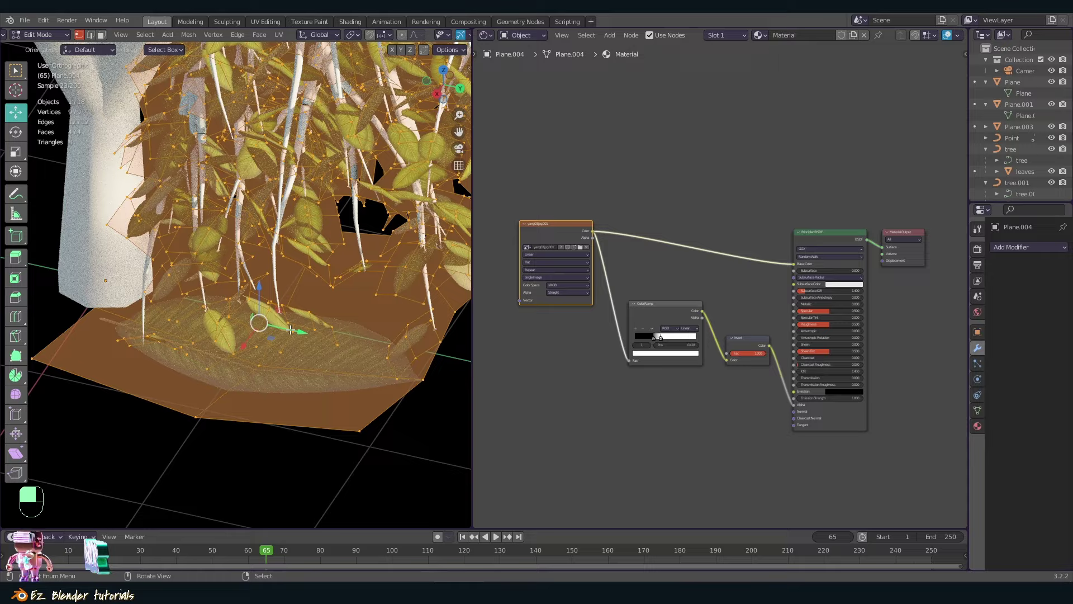
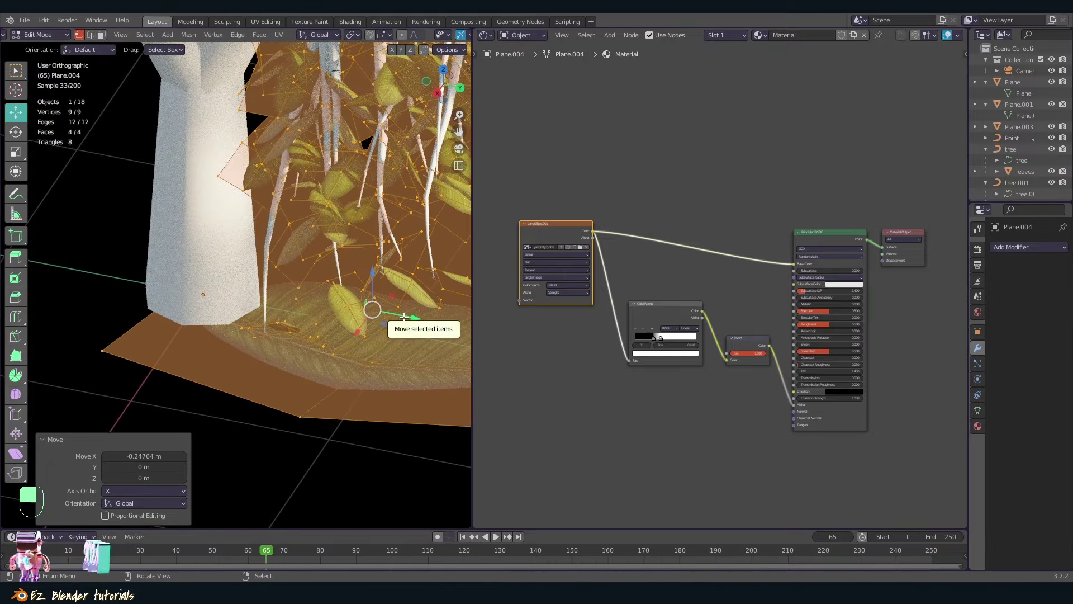
key(Tab)
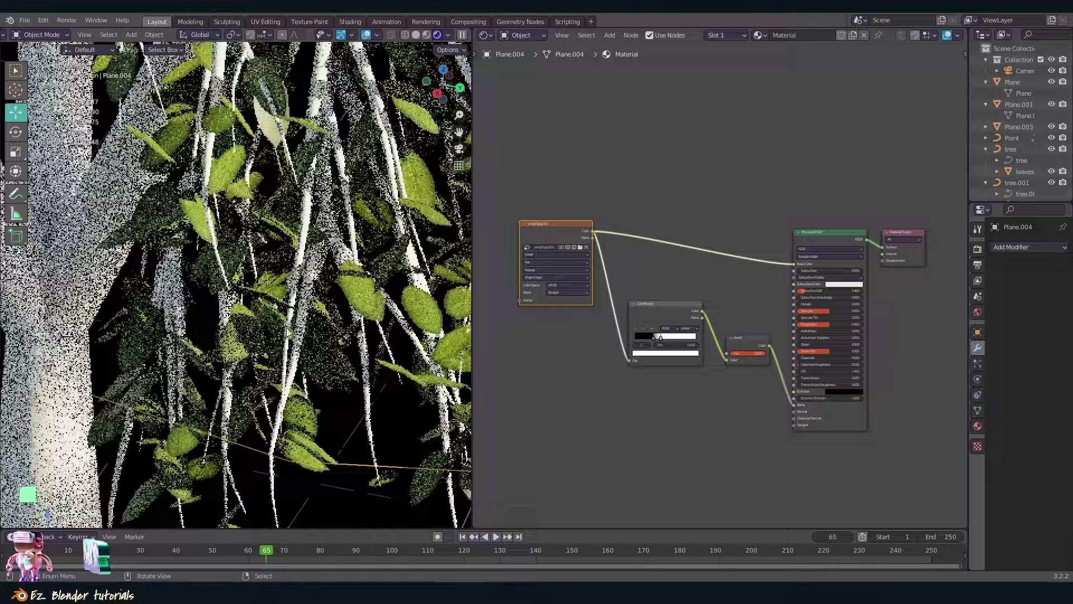
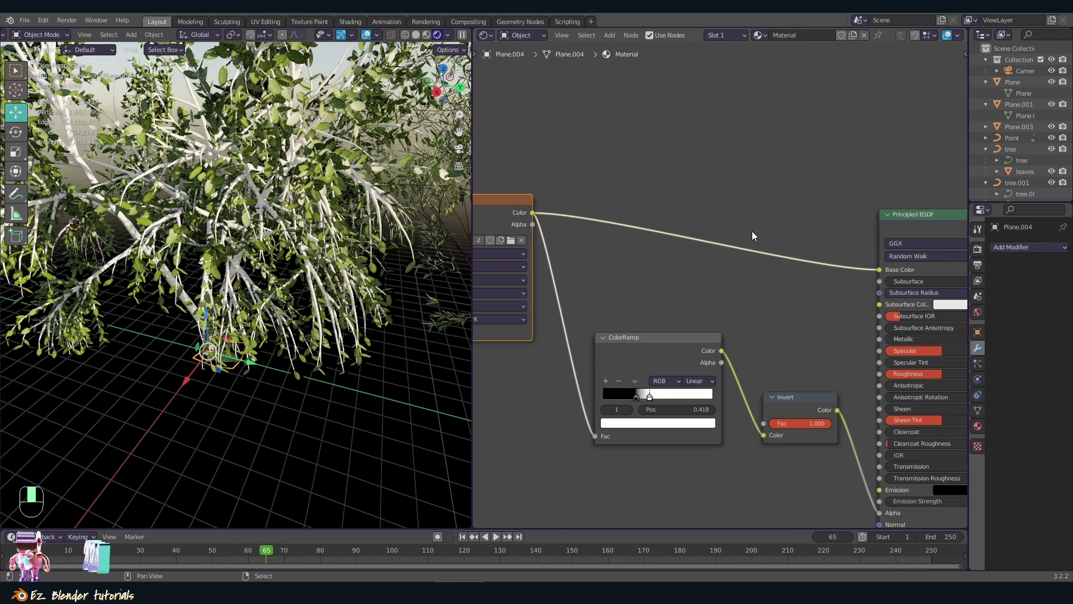
Step: Add a shader node for the leaf material whose ColorRamp gets a dark green stop
key(shift+a)
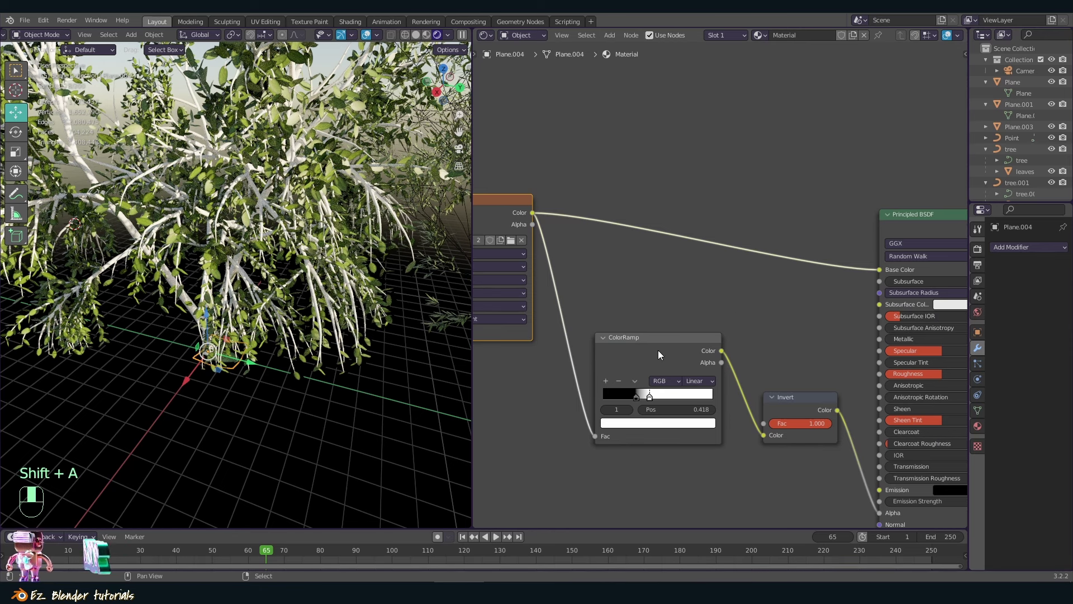
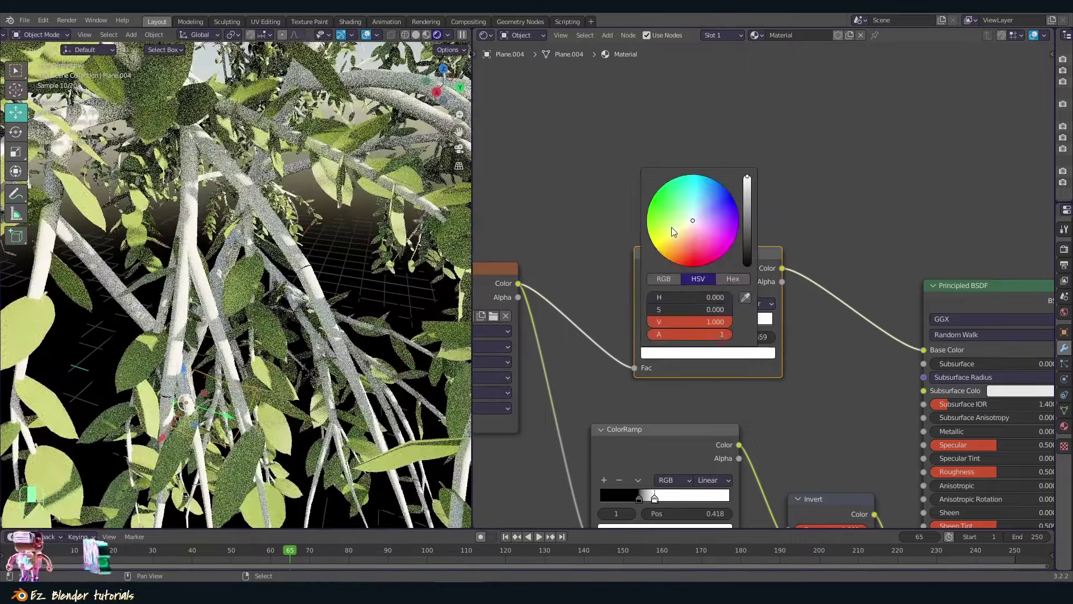
Step: Set the top ColorRamp's colour stop to orange with Ease interpolation
drag(674, 244, 691, 328)
drag(692, 328, 326, 278)
key(KP_Decimal)
middle_click(326, 278)
Step: Duplicate the ColorRamp so the leaf image also feeds a black-to-white ramp into Roughness
click(321, 296)
drag(324, 322, 697, 409)
drag(696, 409, 730, 295)
key(shift+d)
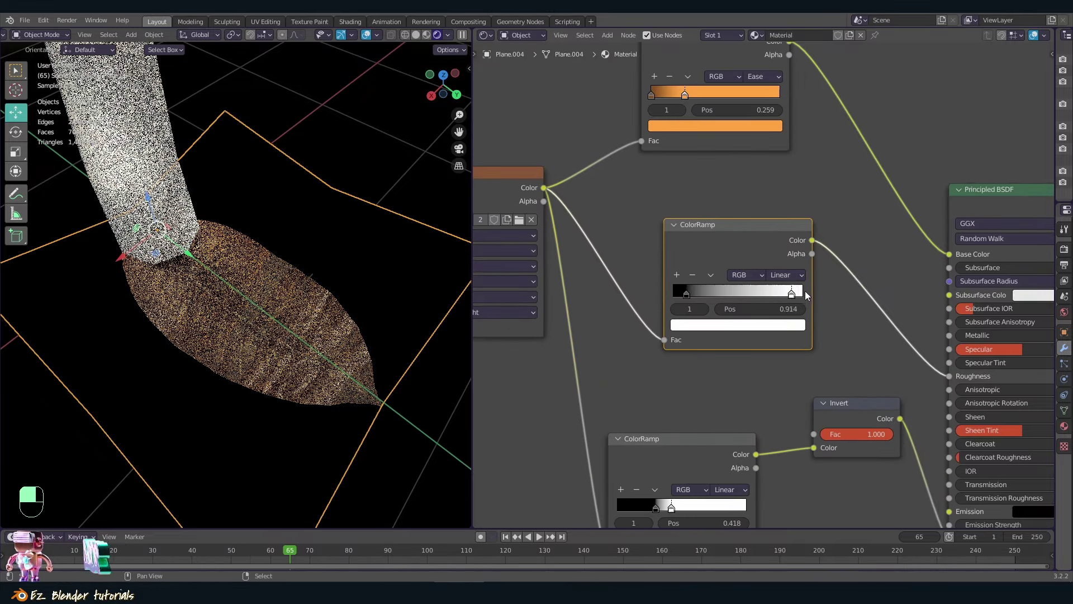
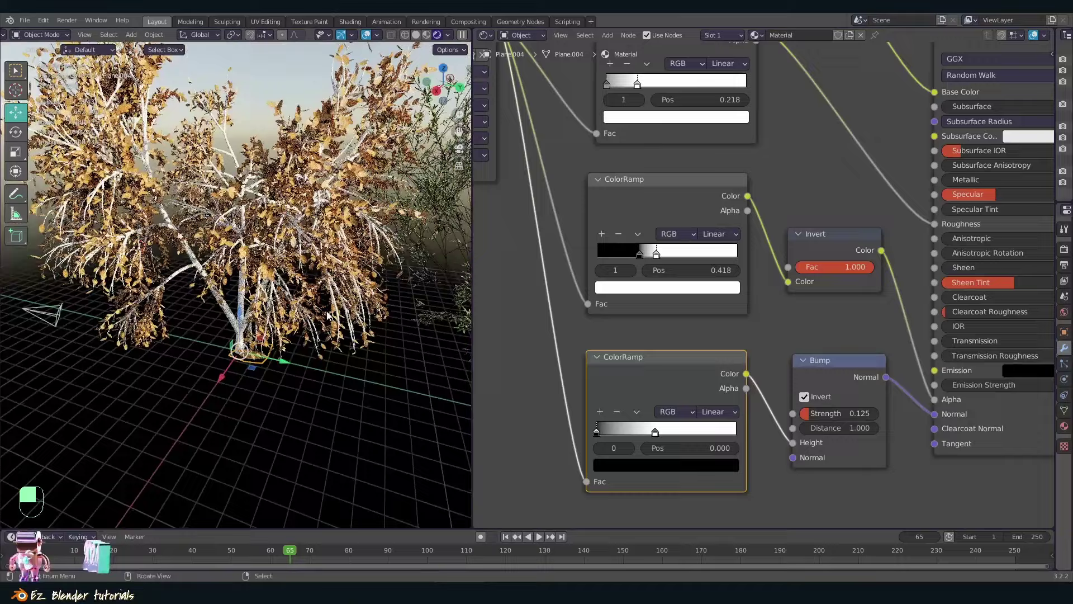
Step: Select the trunk object, which still shows the default material
key(a)
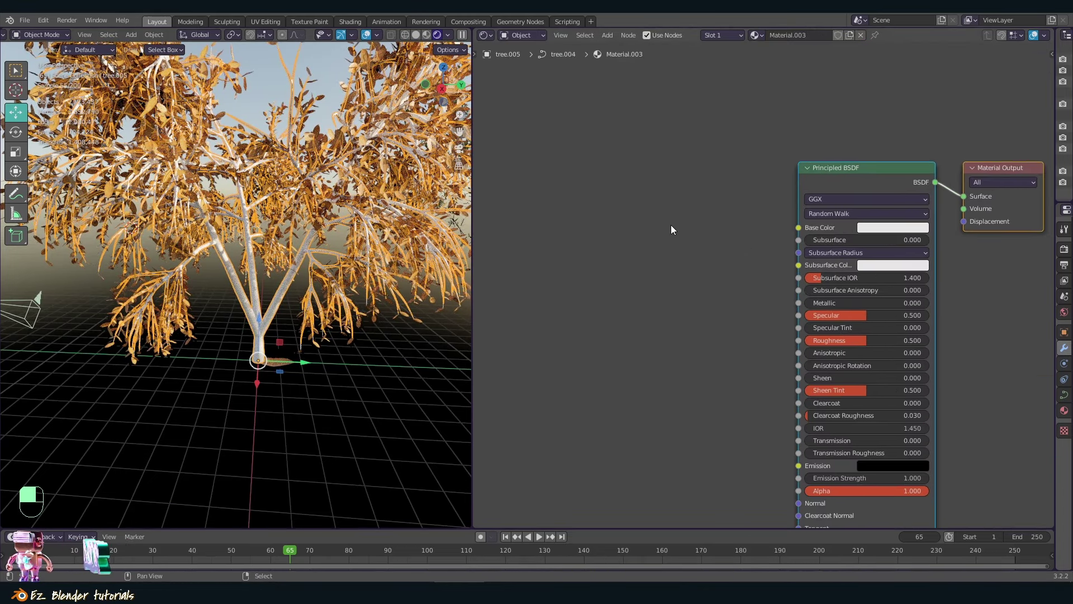
Step: Add Musgrave Texture and Texture Coordinate nodes, feeding Object coordinates into the bark's base colour
key(shift+a)
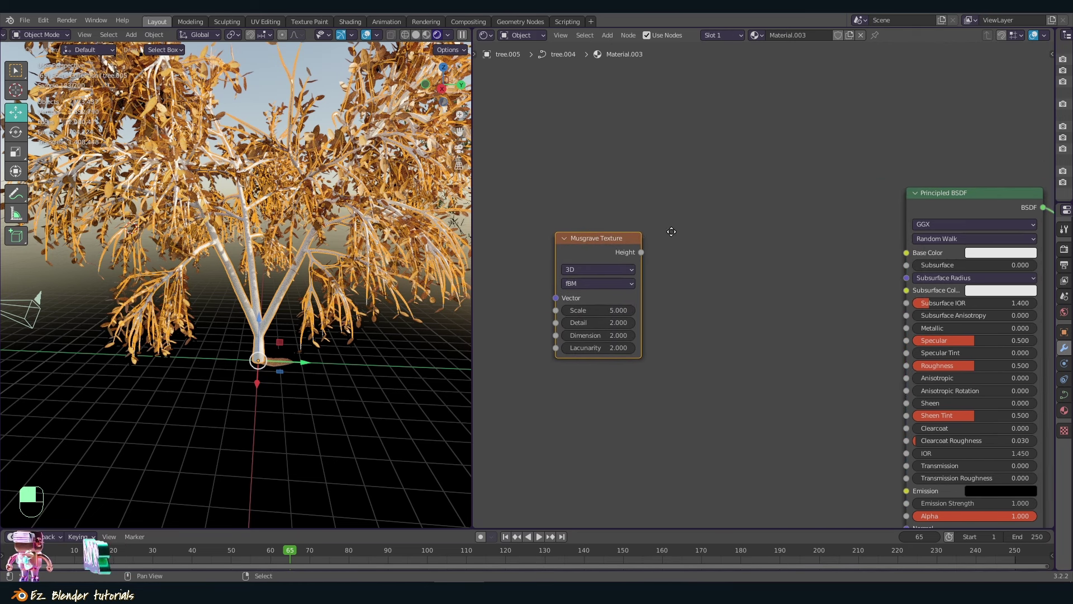
key(shift+a)
key(t)
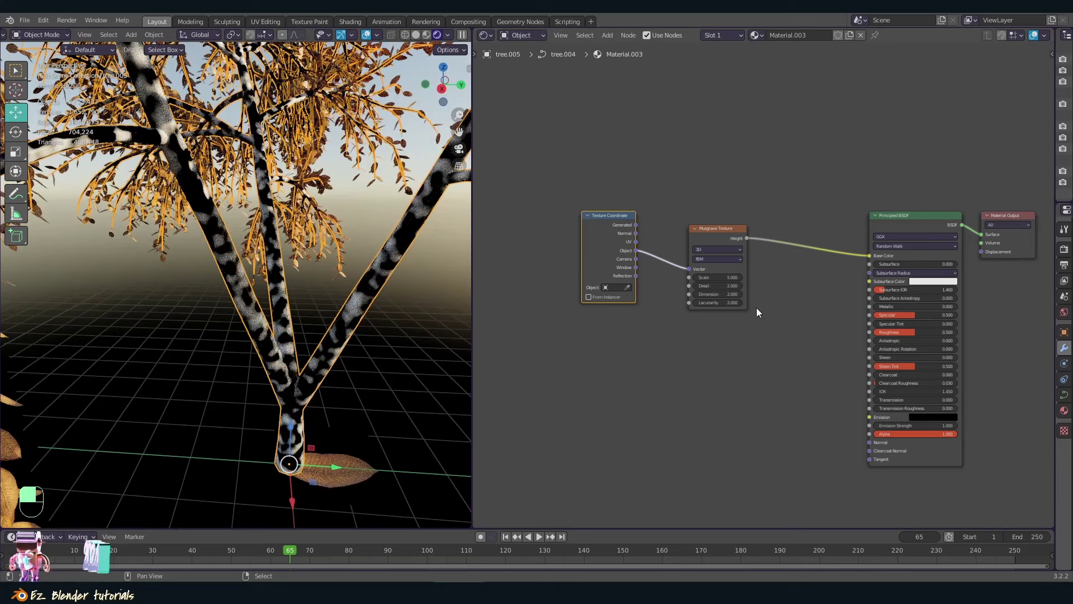
Step: Add a brown ColorRamp, a Bump node on Musgrave height and stretched UV mapping to the bark
key(shift+a)
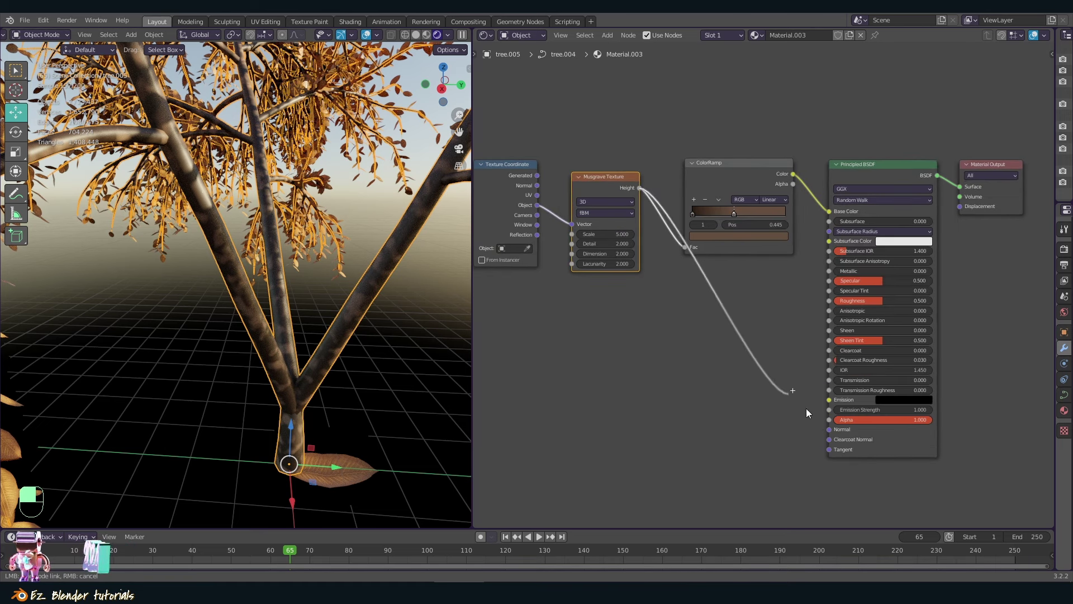
key(shift+a)
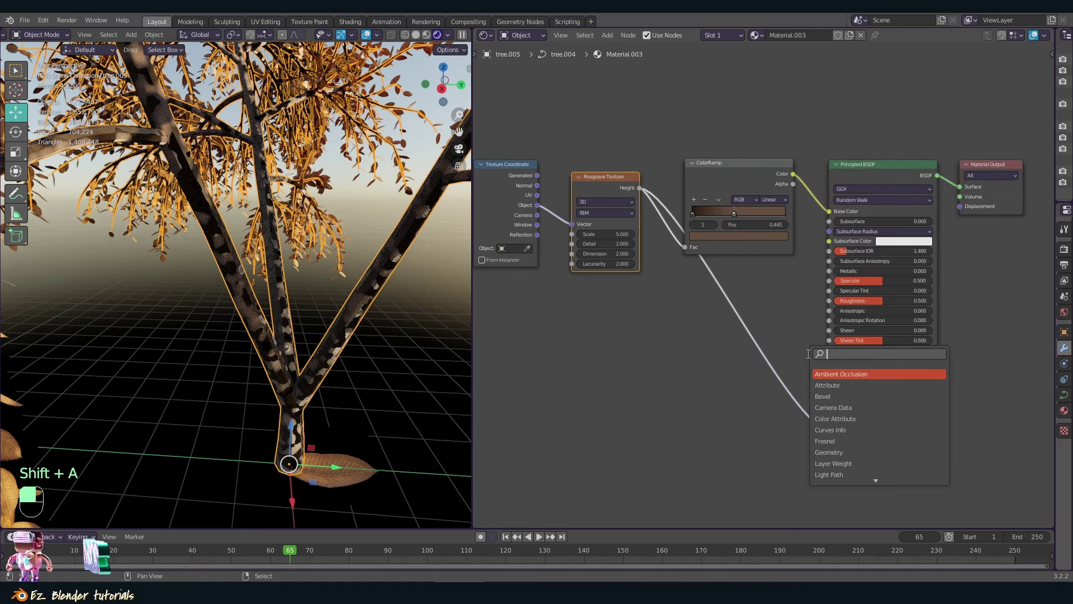
key(m)
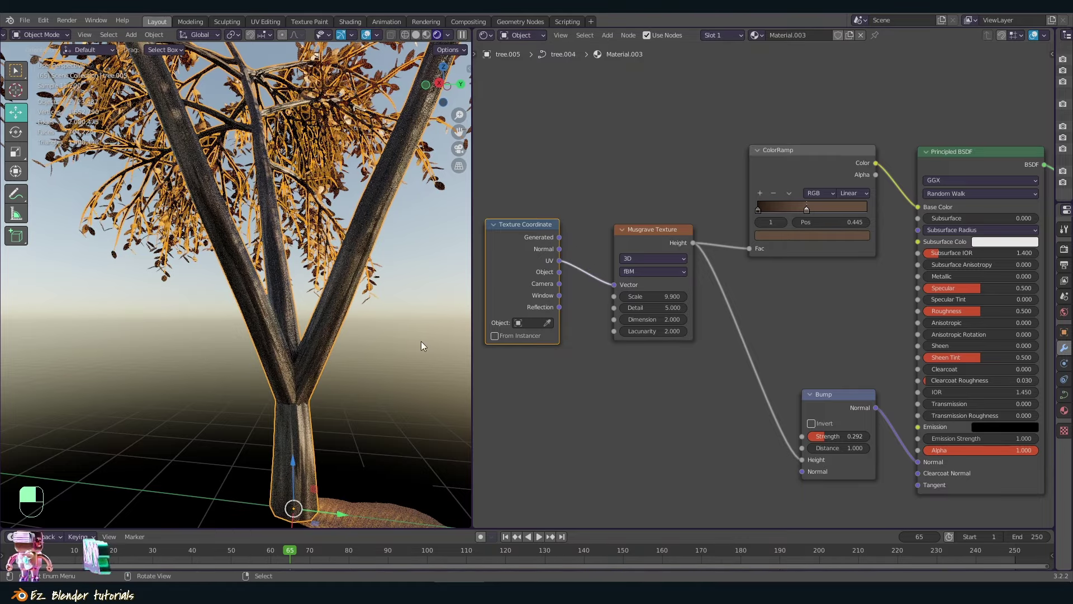
key(shift+a)
key(p)
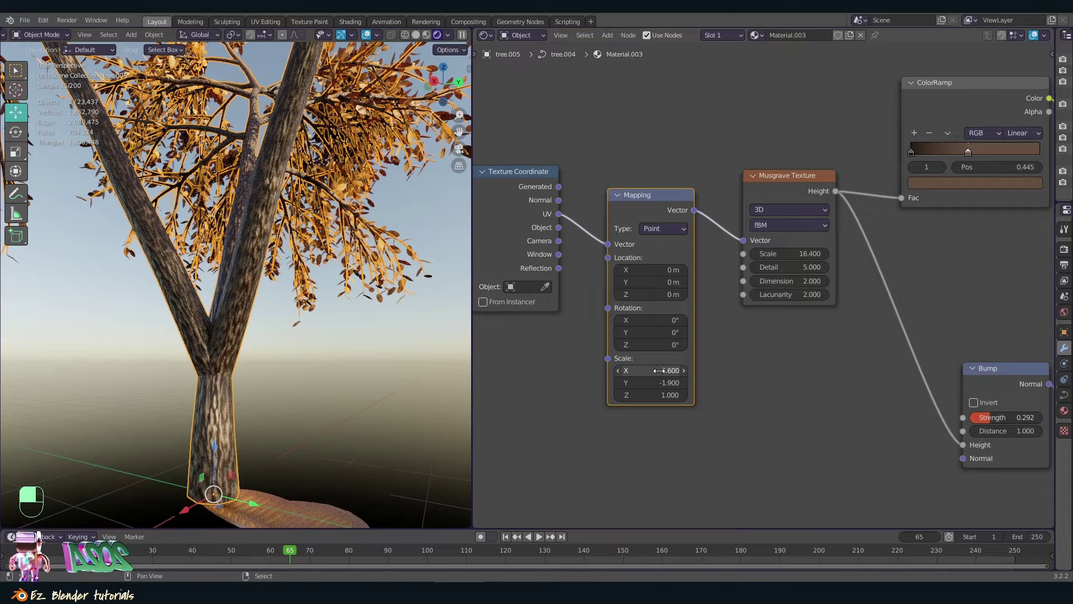
key(a)
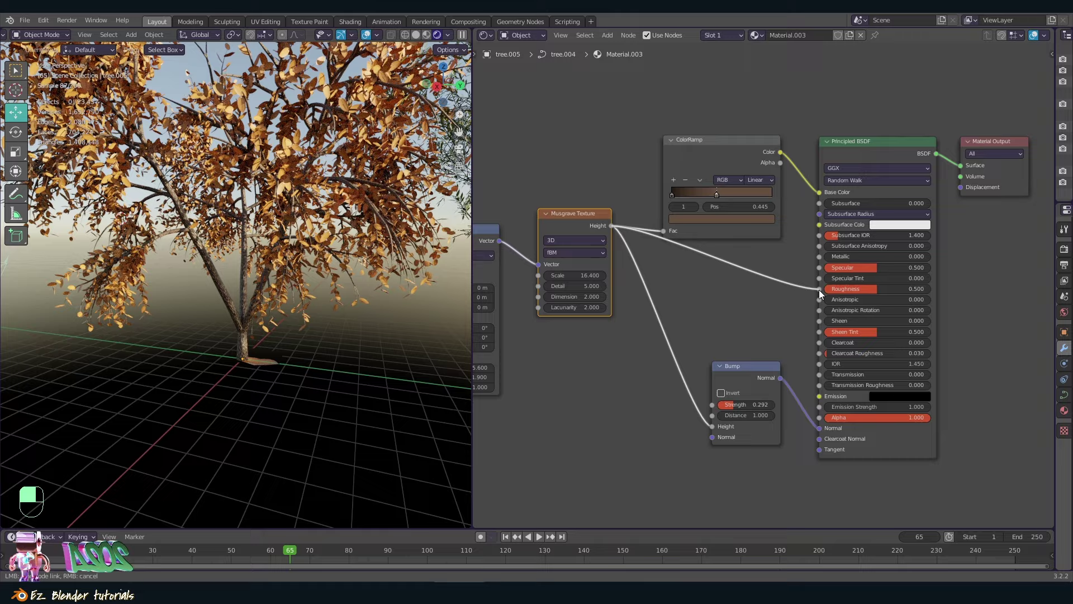
key(shift+a)
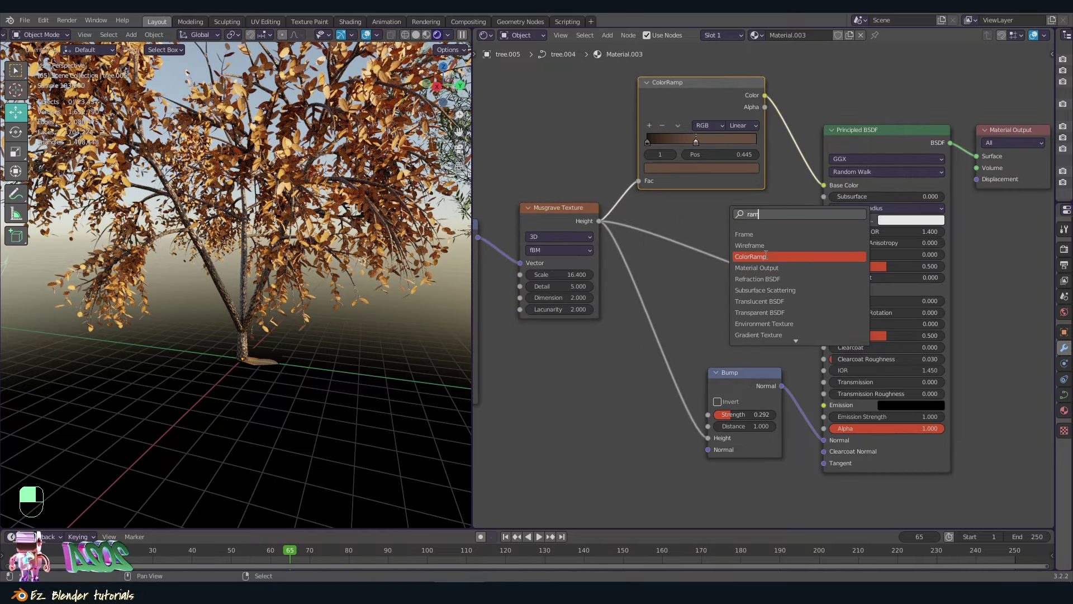
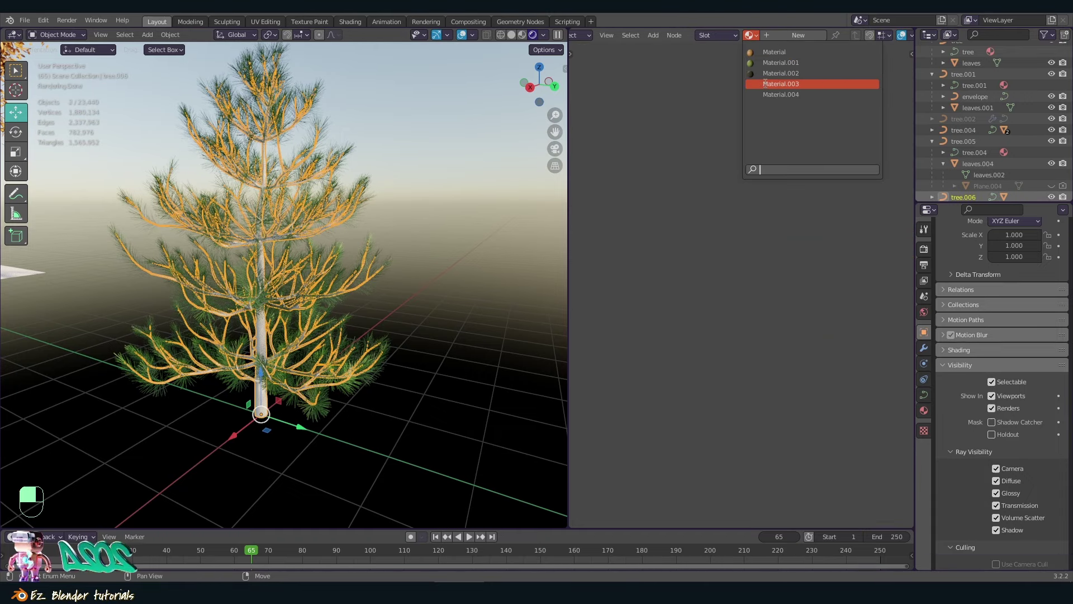
Step: Select the pine's leaves object and assign Material.004 as its green leaf material
key(a)
drag(349, 377, 347, 308)
key(a)
drag(347, 308, 277, 290)
key(z)
Step: Cycle viewport shading modes to check the green needles against the dark bark
key(F6)
key(F6)
key(F6)
key(F6)
key(F7)
key(F8)
key(F4)
key(F5)
key(F6)
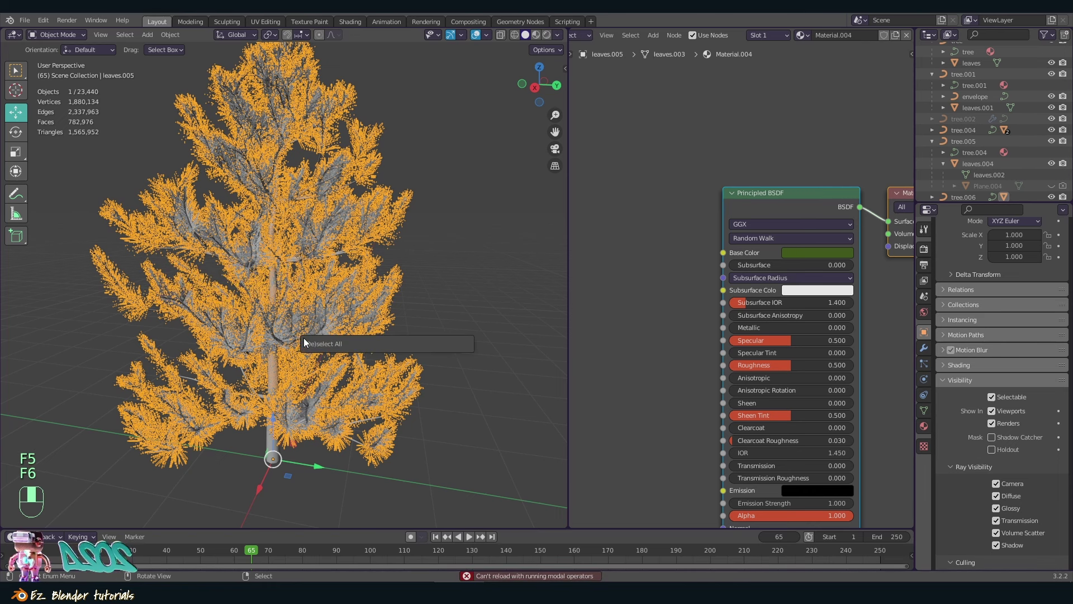
Step: Deselect all, check the trunk's bark material and switch to Rendered shading showing all three trees
key(F6)
key(F6)
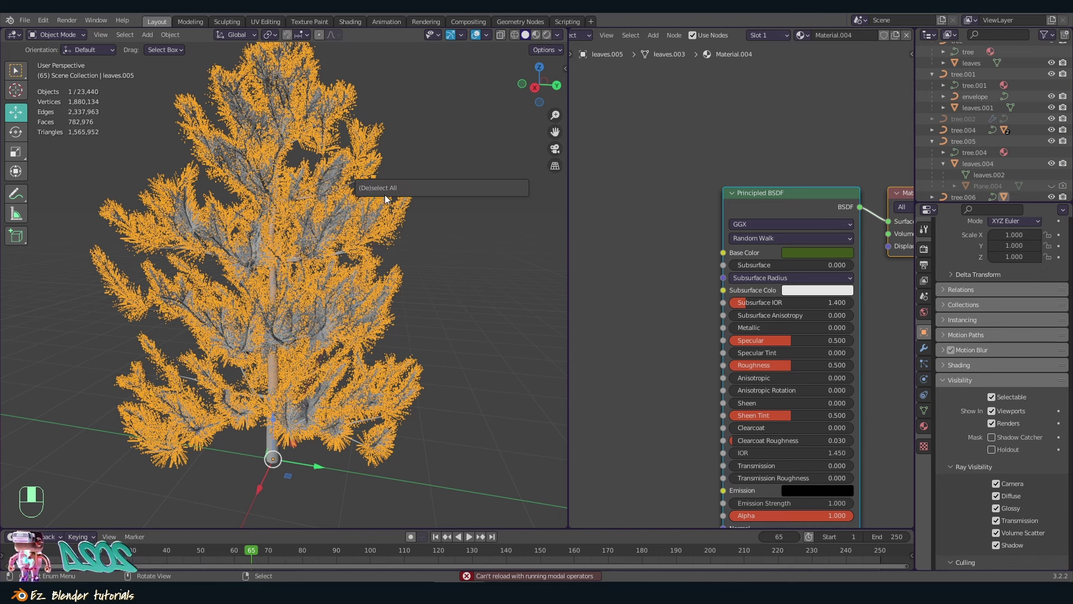
key(F6)
key(a)
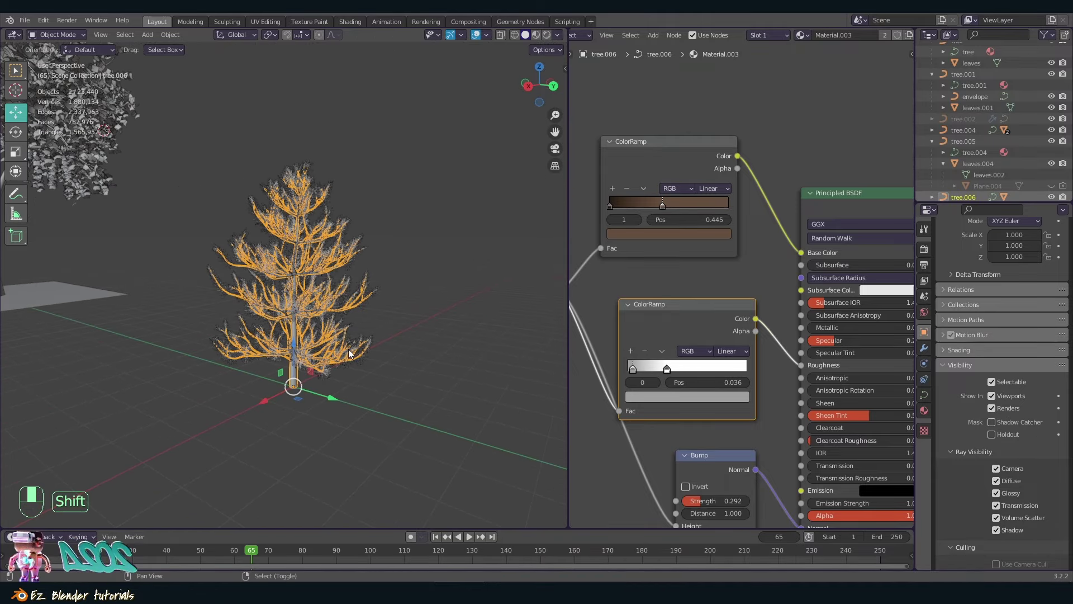
key(s)
key(a)
key(shift+z)
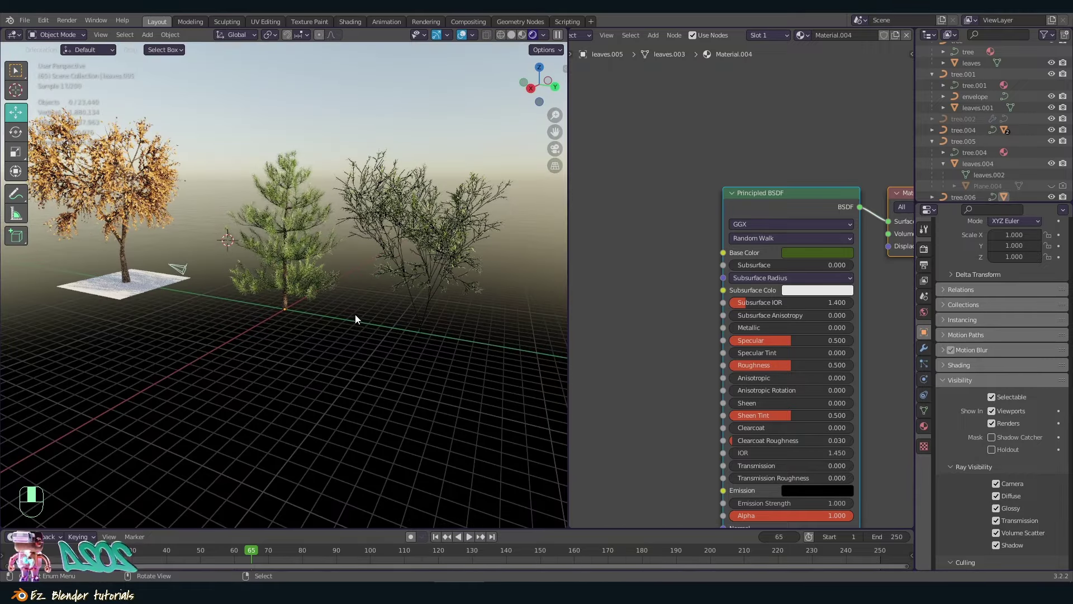